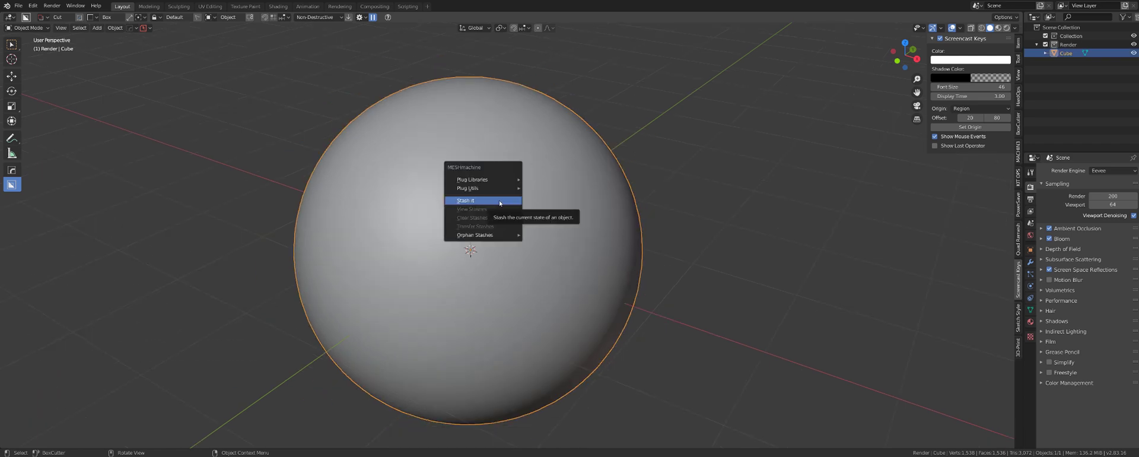
Frame the sphere in the viewport, briefly toggling Edit Mode, ready for the cut.
middle_click(565, 200)
key("Tab")
scroll("up", 3)
key("Tab")
scroll("down", 3)
scroll("up", 3)
key("f")
key("d")
key("d")
key("d")
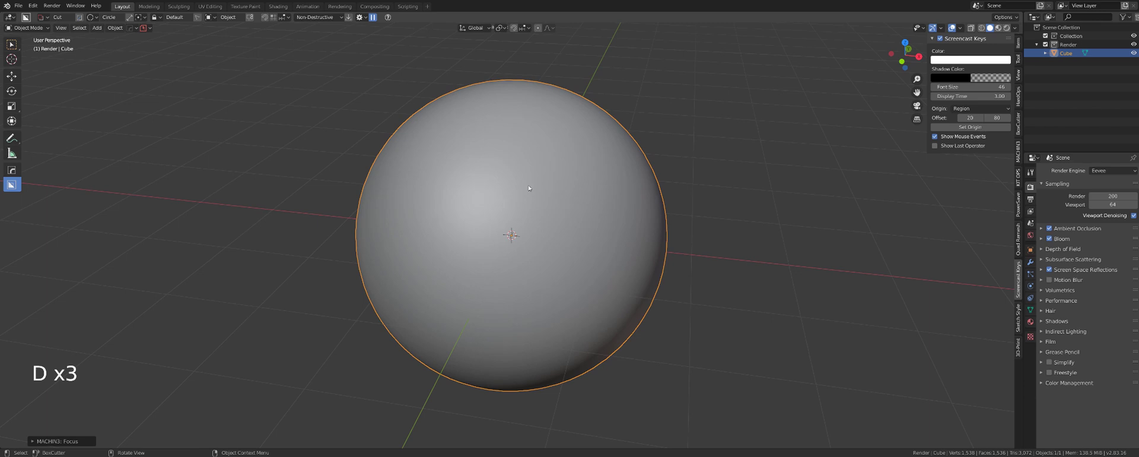
Draw a BoxCutter circle on the sphere's top and extrude it to boolean-cut a hole.
middle_click(508, 210)
left_click(477, 200)
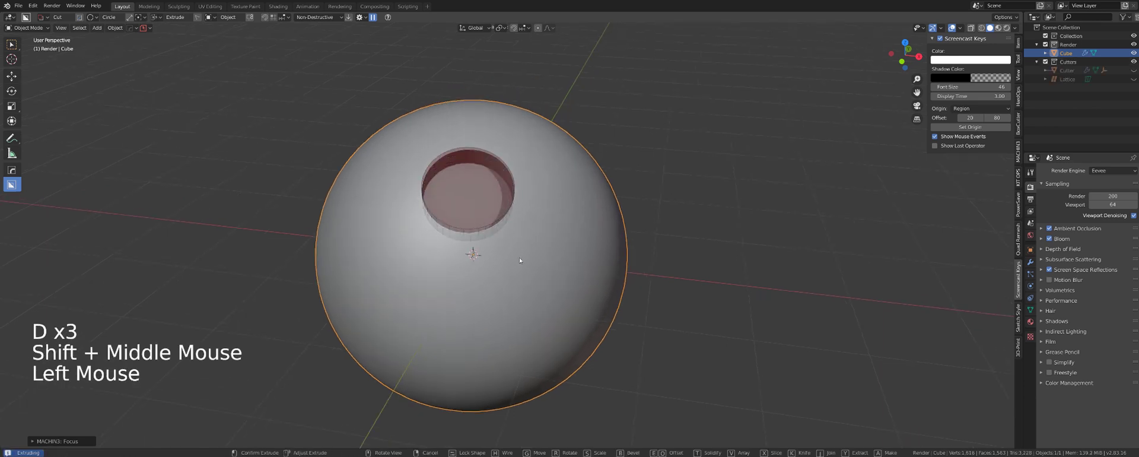
scroll("up", 3)
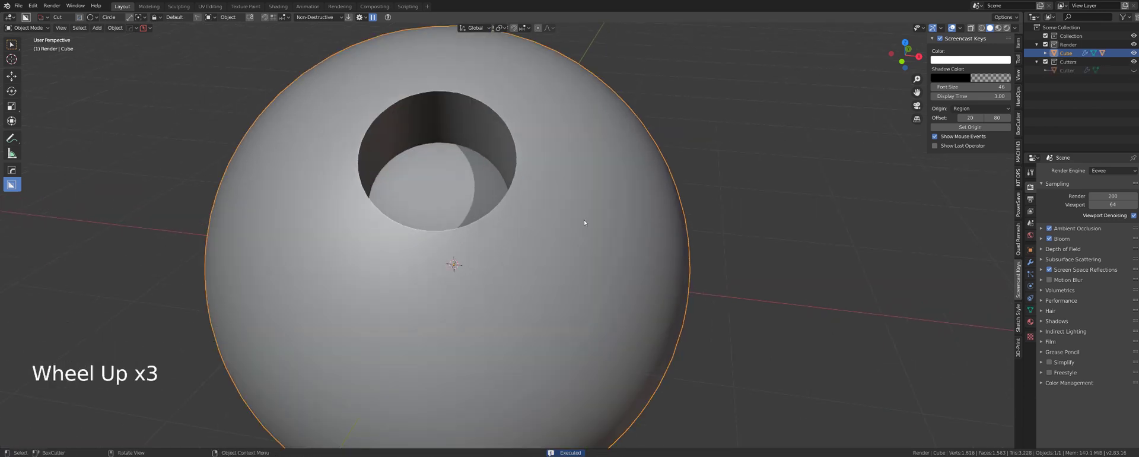
right_click(620, 215)
left_click(569, 177)
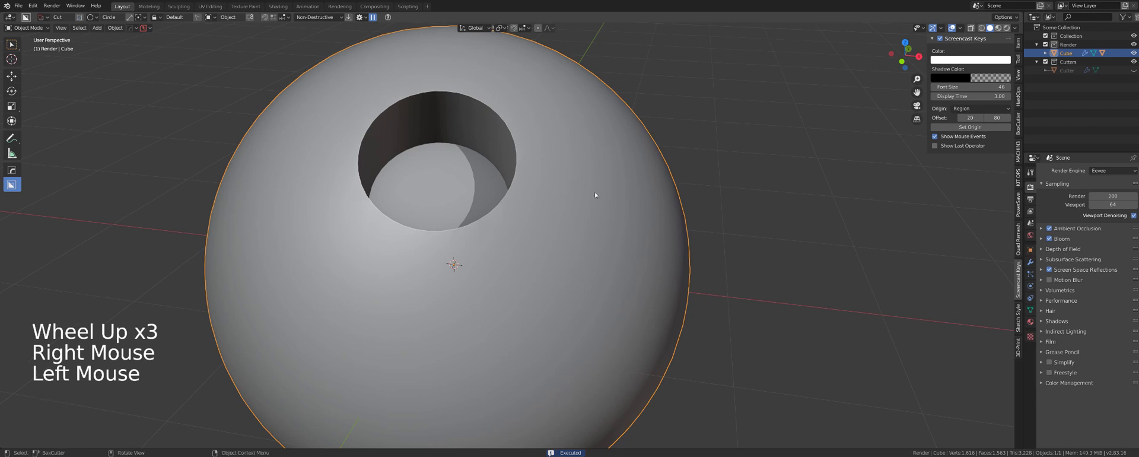
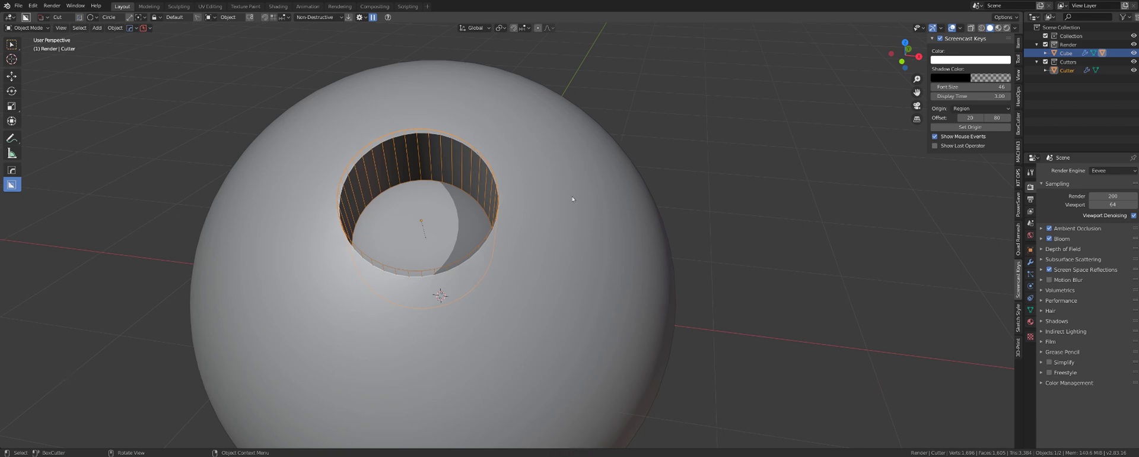
scroll("up", 3)
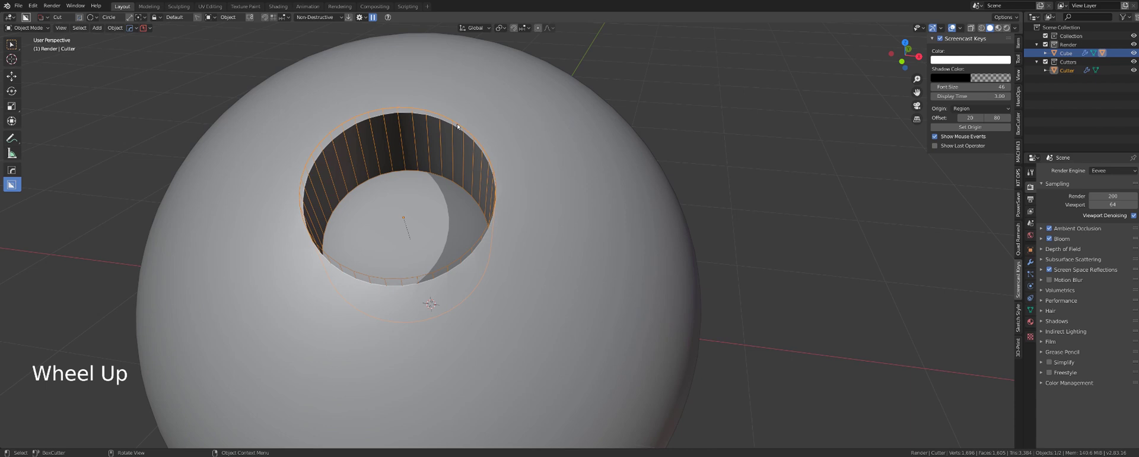
middle_click(488, 193)
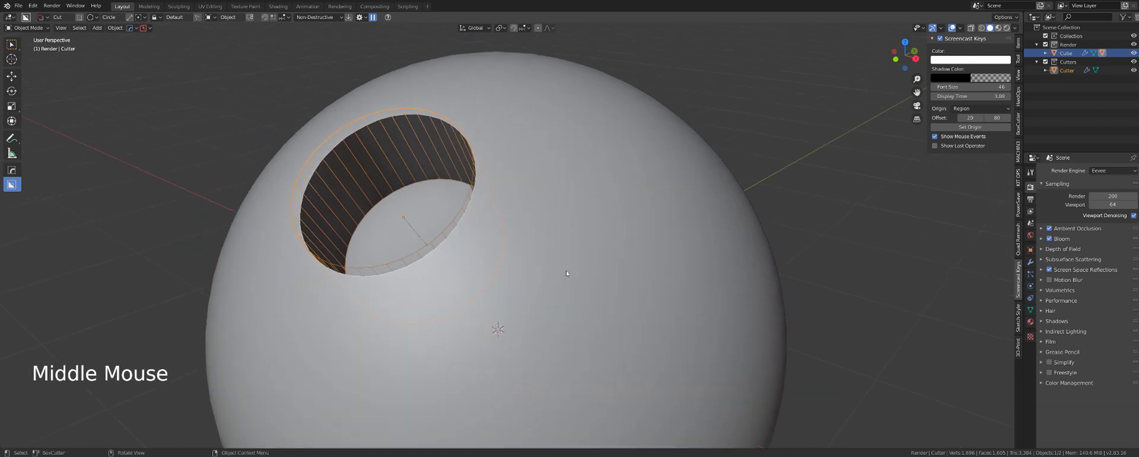
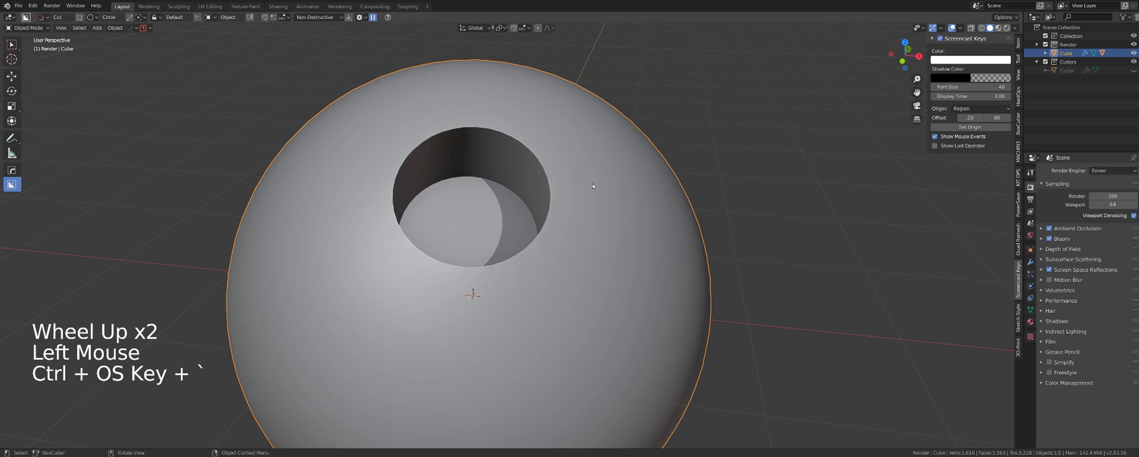
Inspect the freshly cut hole, toggling Edit Mode and orbiting around the sphere.
key("q")
key("Tab")
scroll("down", 3)
middle_click(550, 214)
scroll("up", 3)
key("Tab")
middle_click(515, 200)
middle_click(539, 212)
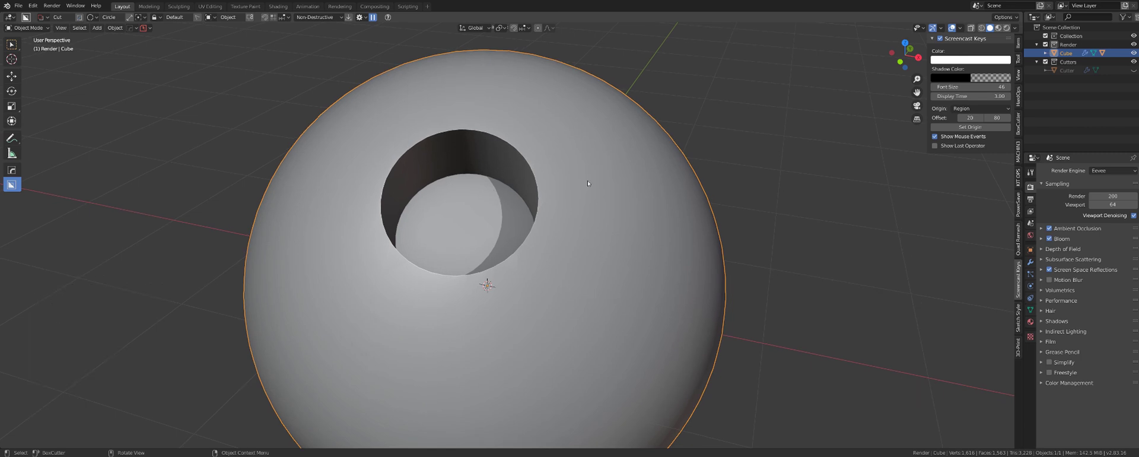
Bake the boolean cut into the sphere with HOps Operations > Smart Apply.
key("q")
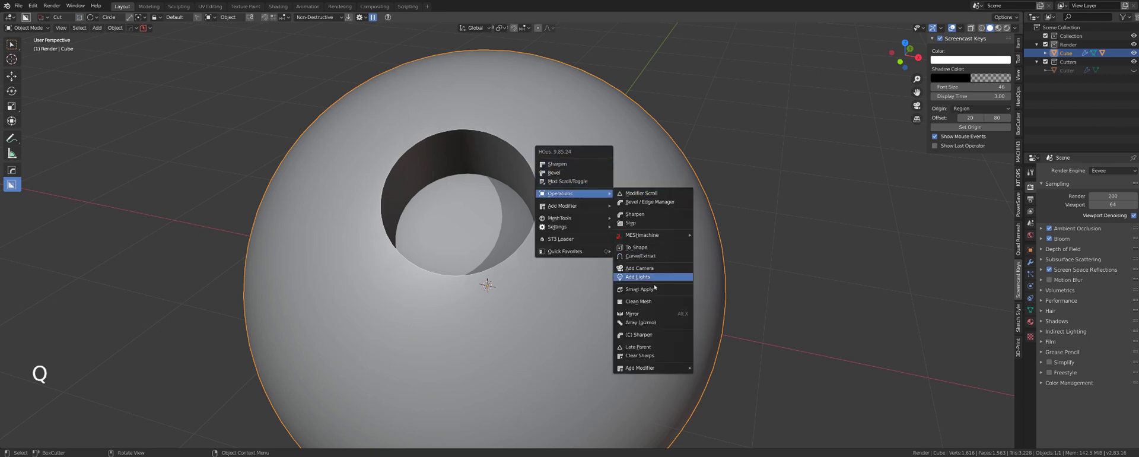
middle_click(551, 220)
scroll("up", 3)
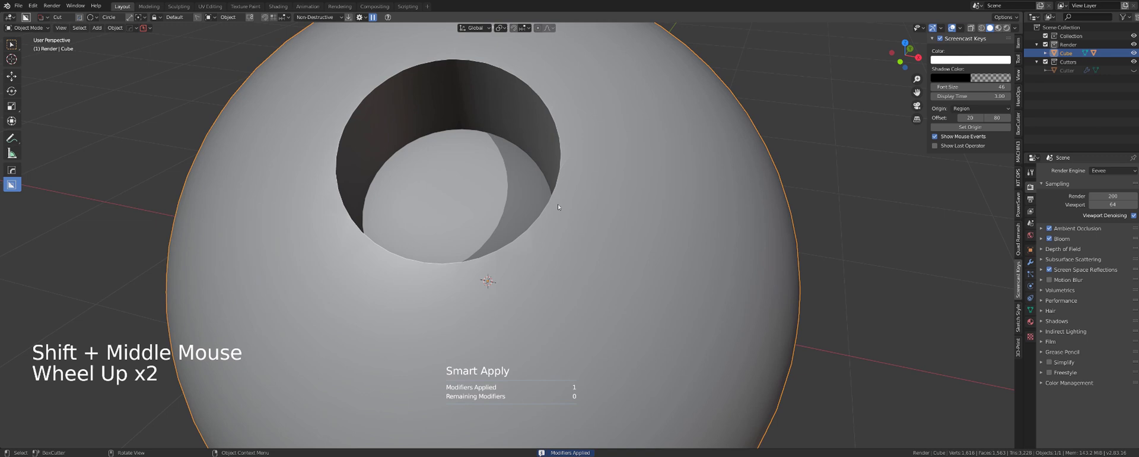
middle_click(553, 192)
left_click(597, 204)
Enter Edit Mode on the sphere and select geometry around the hole.
key("Tab")
middle_click(503, 294)
middle_click(535, 280)
scroll("up", 3)
left_click(511, 292)
key("Tab")
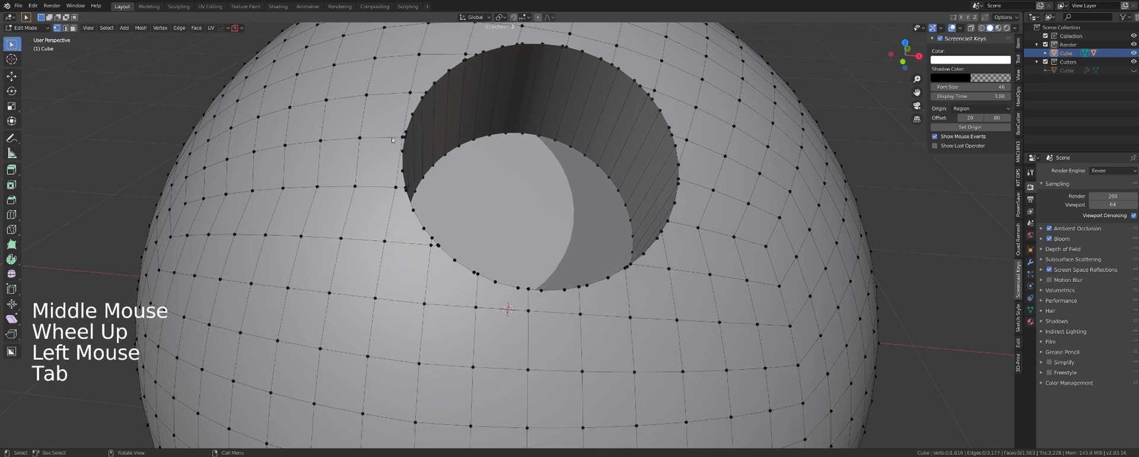
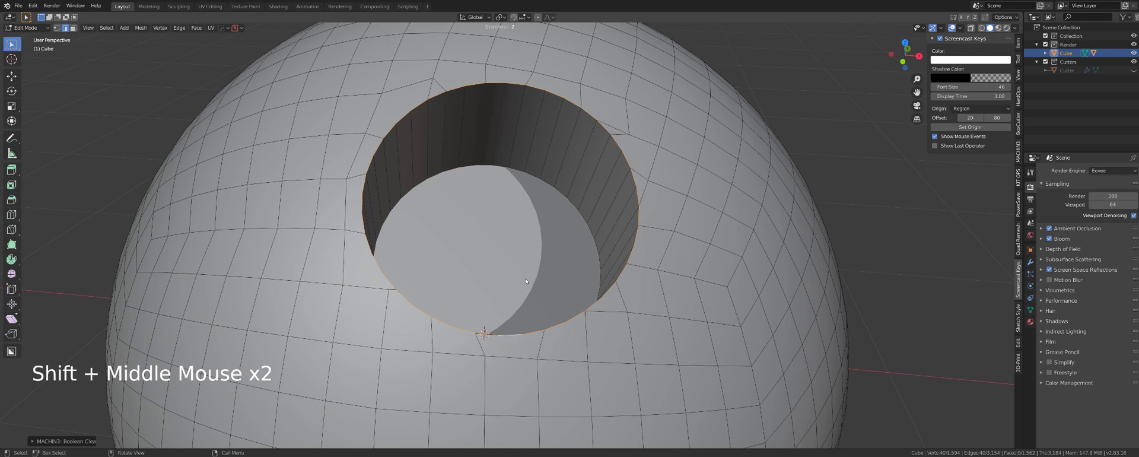
Bring up the MESHmachine menu (Y) to run Boolean Cleanup on the hole's rim.
key("y")
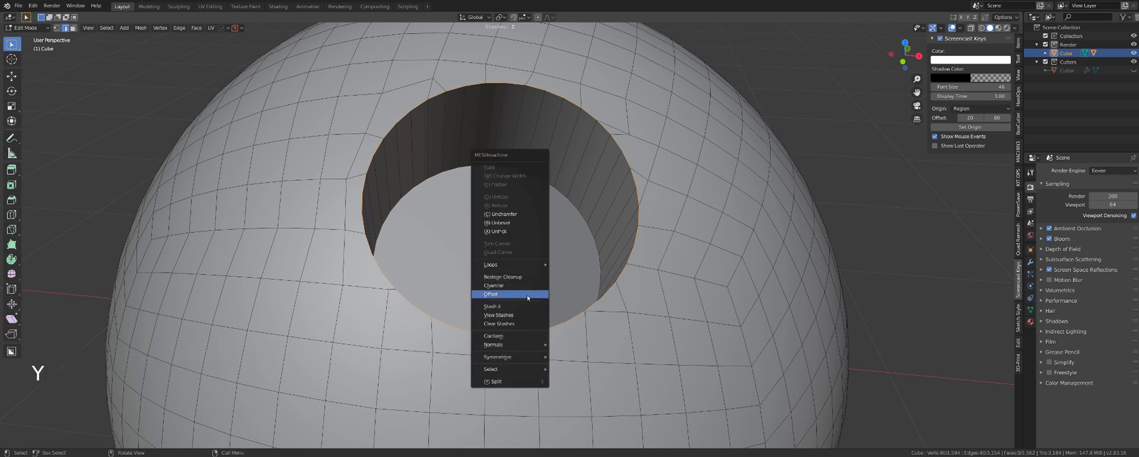
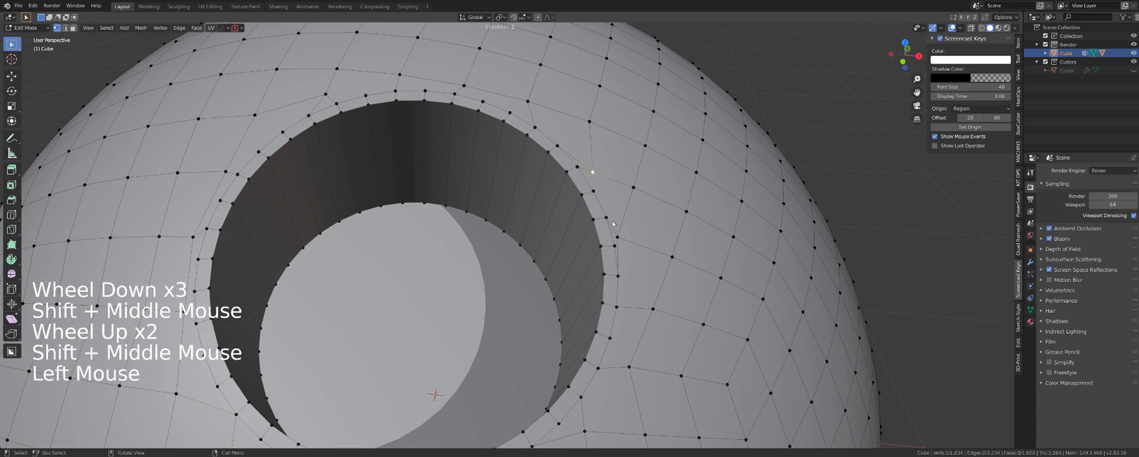
Vertex Slide the rim vertices (double G) to even out the edge loops around the hole.
key("g")
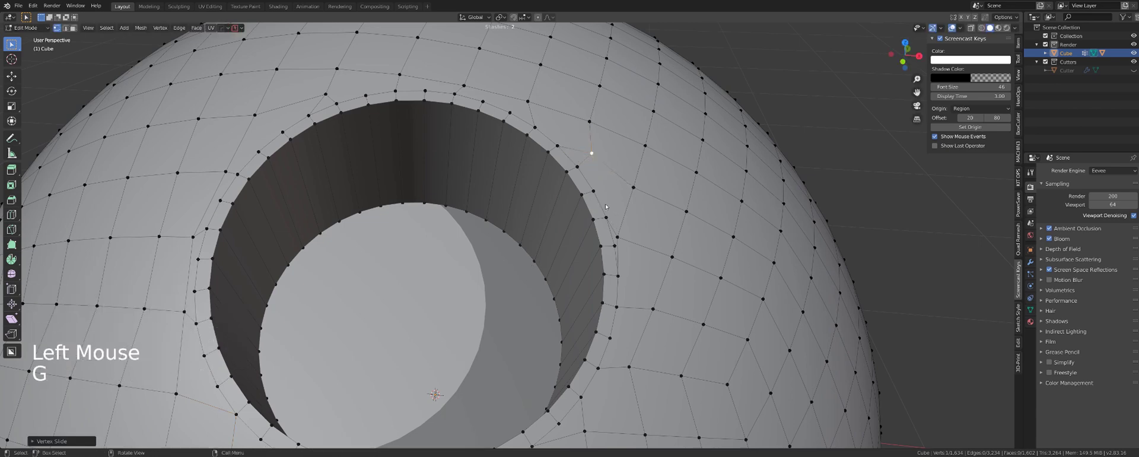
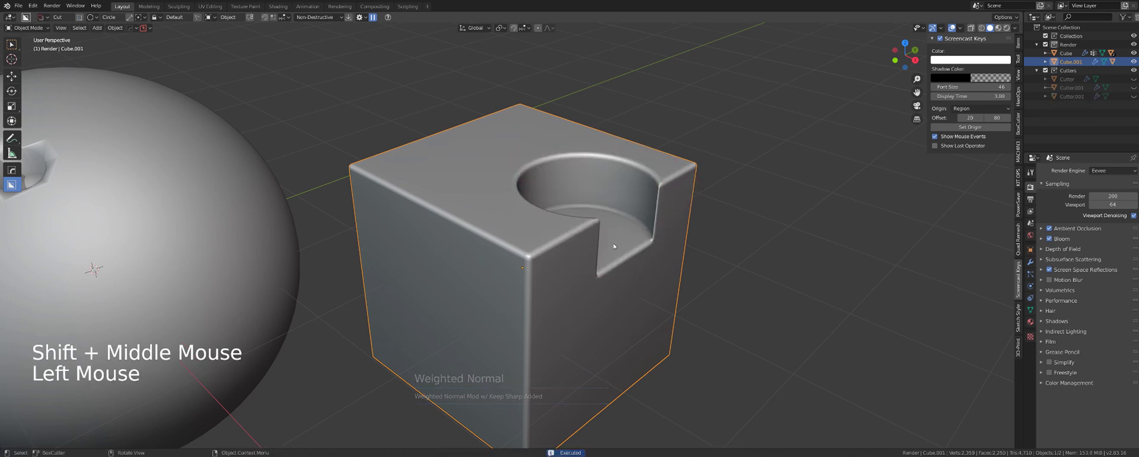
key("ctrl+z")
key("ctrl+`")
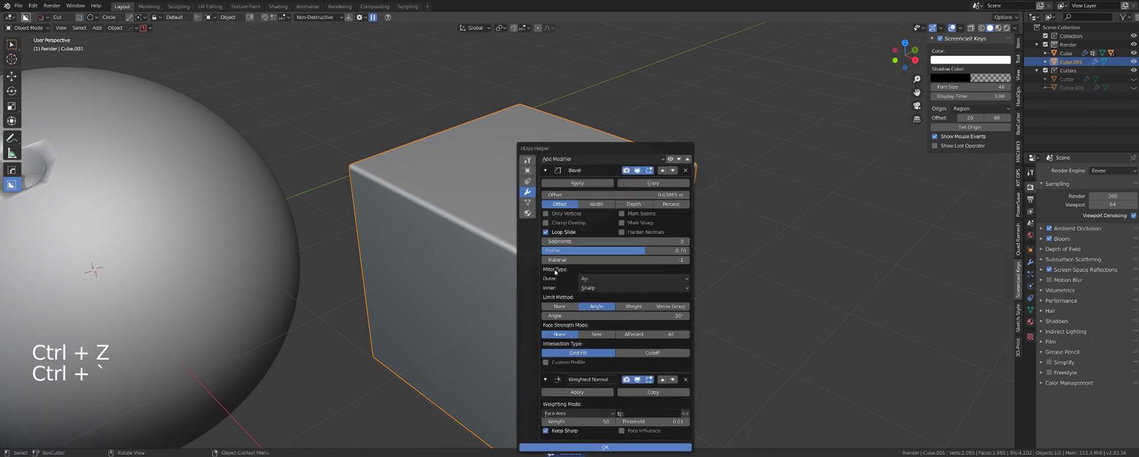
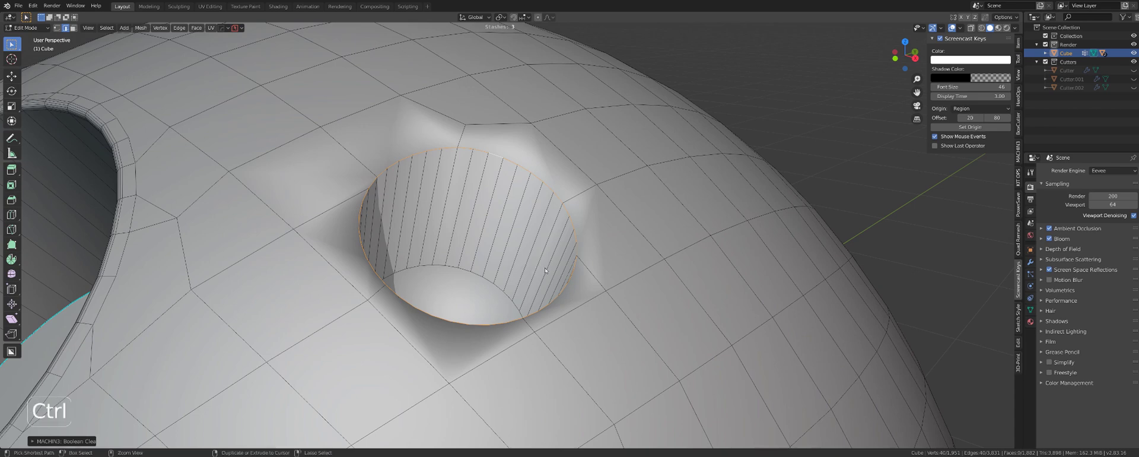
Clean up the small hole's rim and give its edge a narrow bevel (Ctrl+B).
middle_click(61, 401)
scroll("up", 3)
middle_click(472, 232)
middle_click(469, 240)
middle_click(469, 217)
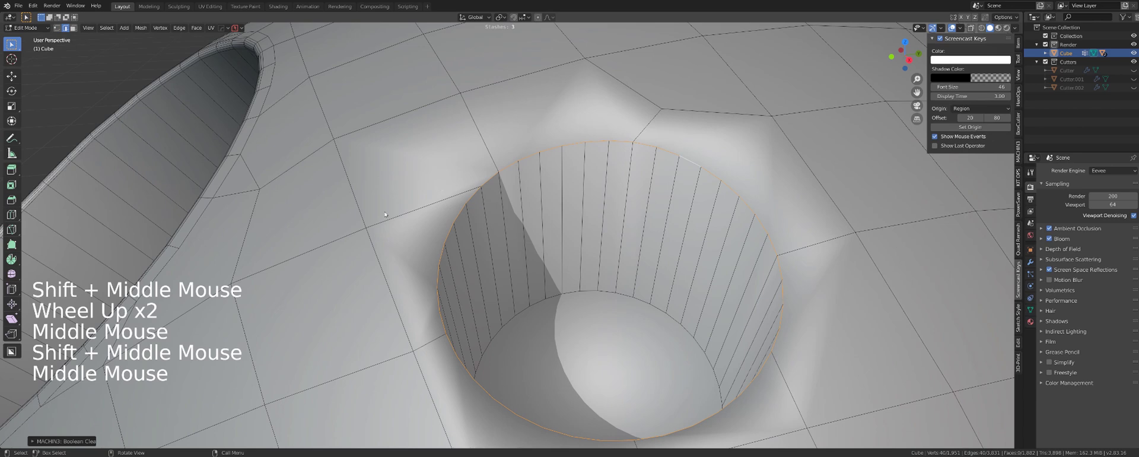
key("ctrl+b")
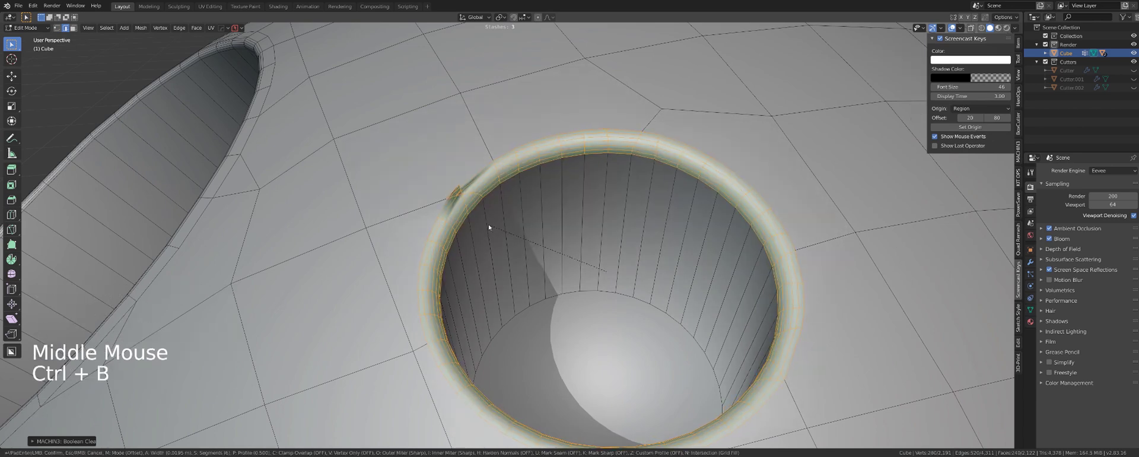
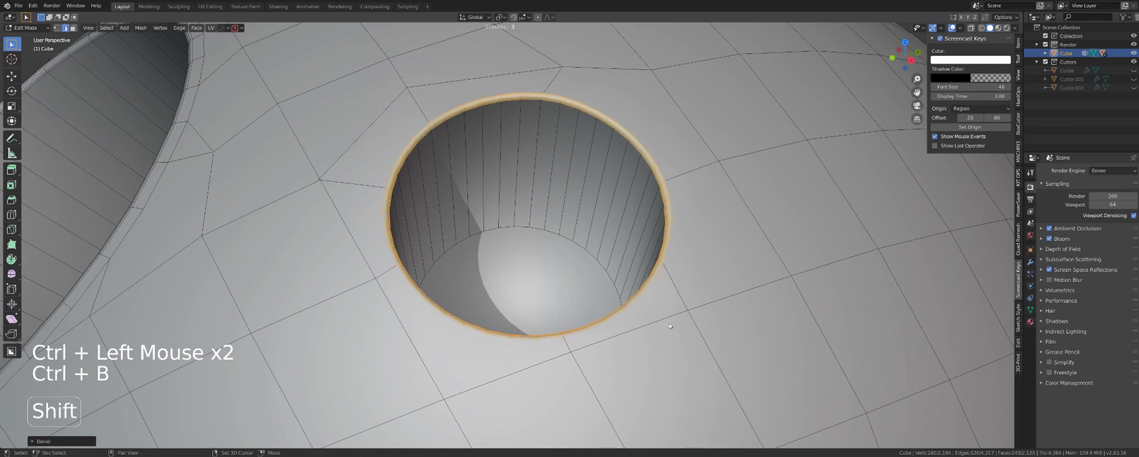
Check the bevel from Object Mode, then select the faces surrounding the small hole.
key("Tab")
scroll("down", 3)
scroll("up", 3)
scroll("down", 3)
scroll("up", 3)
key("Tab")
left_click(704, 287)
middle_click(664, 296)
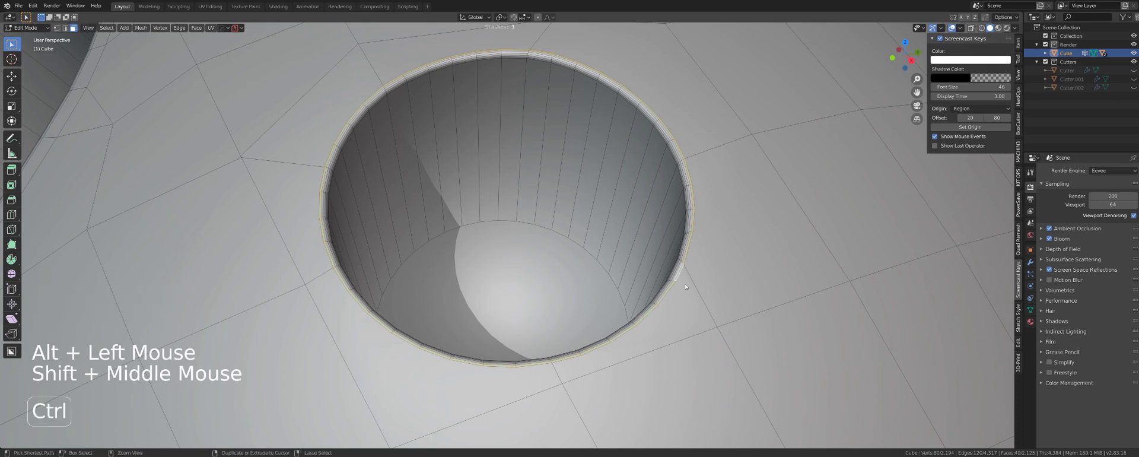
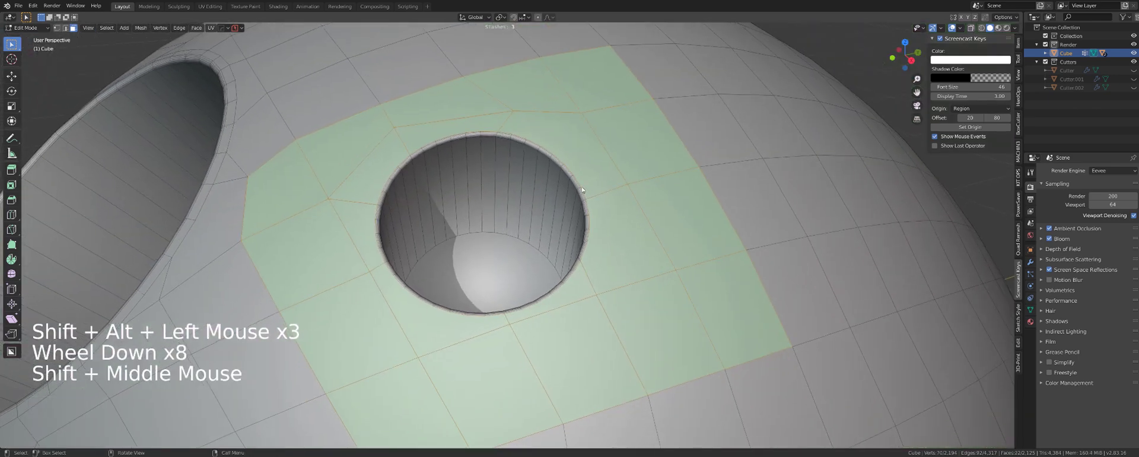
Orbit to the small hole and start a MESHmachine Normal Transfer (Y) from the sphere's stash.
scroll("up", 3)
scroll("down", 3)
scroll("up", 3)
middle_click(651, 254)
scroll("down", 3)
middle_click(669, 276)
key("y")
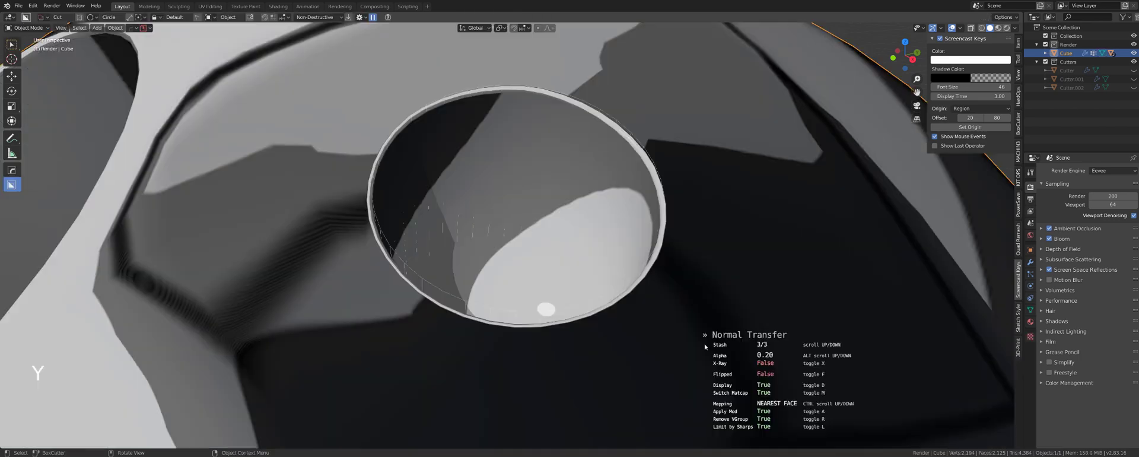
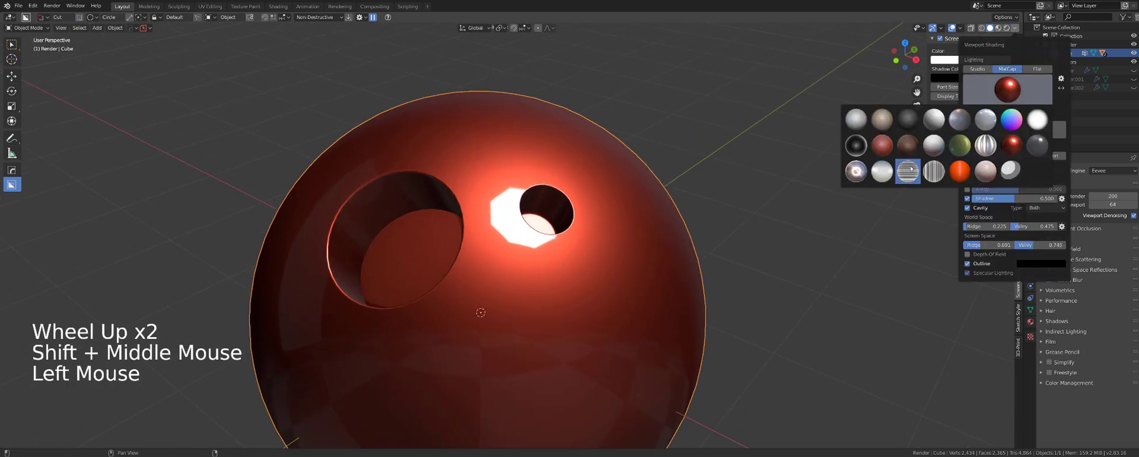
Orbit around the sphere toward the small hole to inspect its shading under the striped matcap.
middle_click(500, 299)
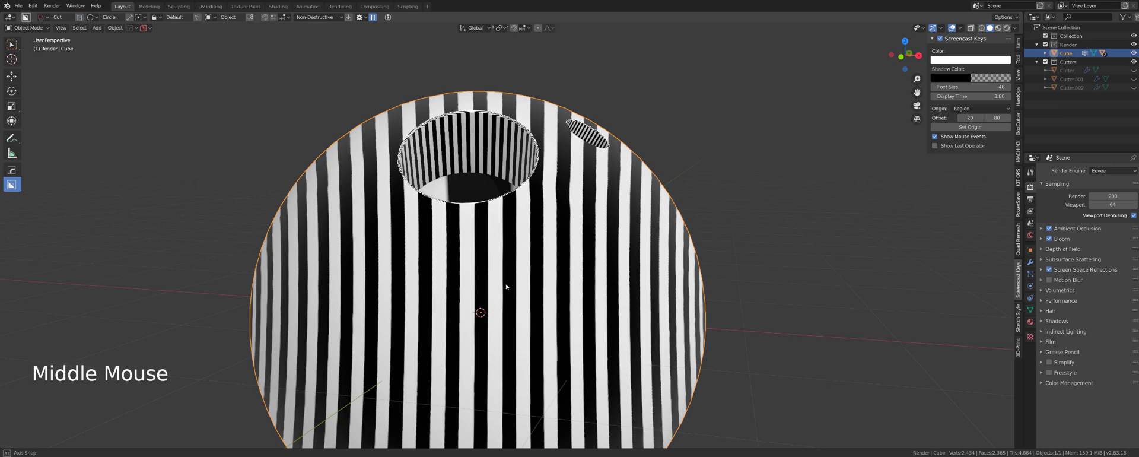
scroll("up", 3)
middle_click(472, 237)
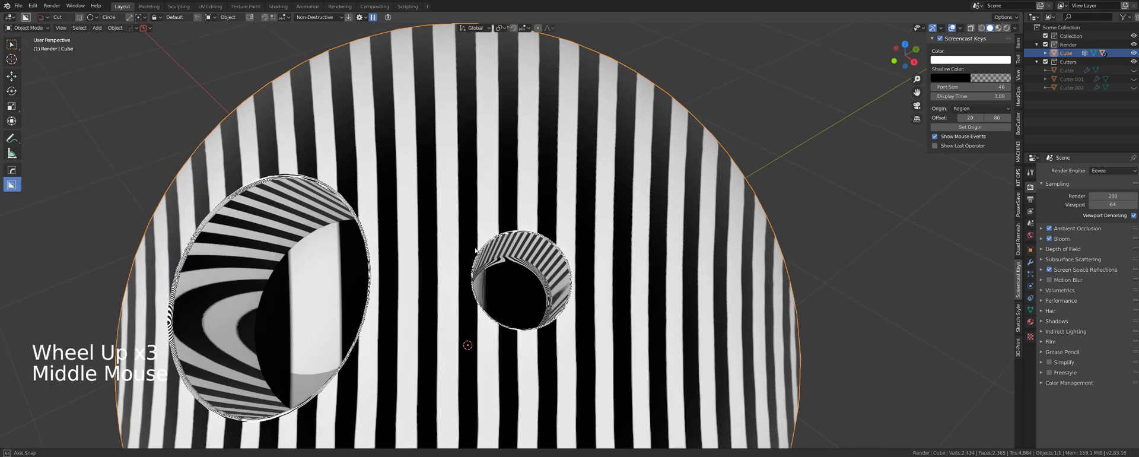
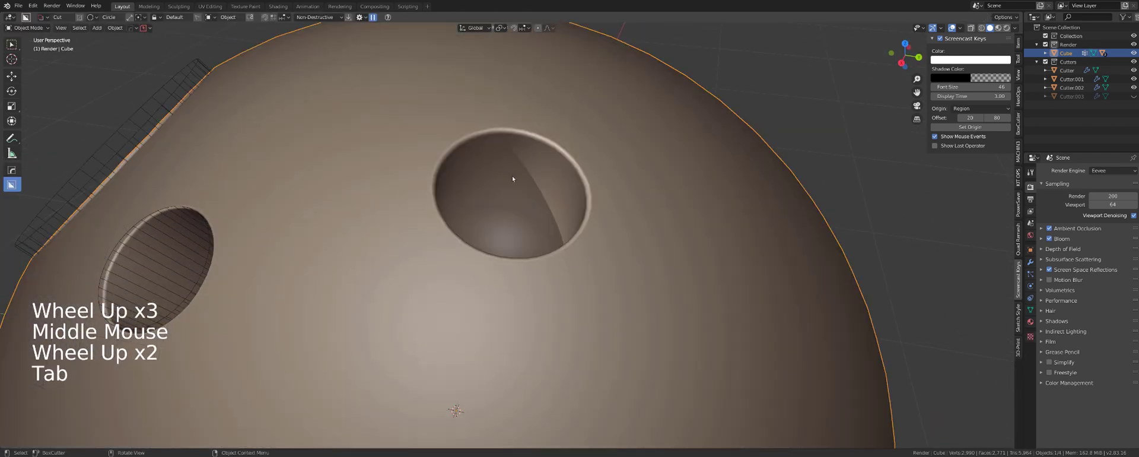
Select the larger hole's floor faces in Edit Mode, then review the result in Object Mode.
scroll("down", 3)
middle_click(530, 210)
middle_click(523, 268)
scroll("up", 3)
key("Tab")
left_click(484, 225)
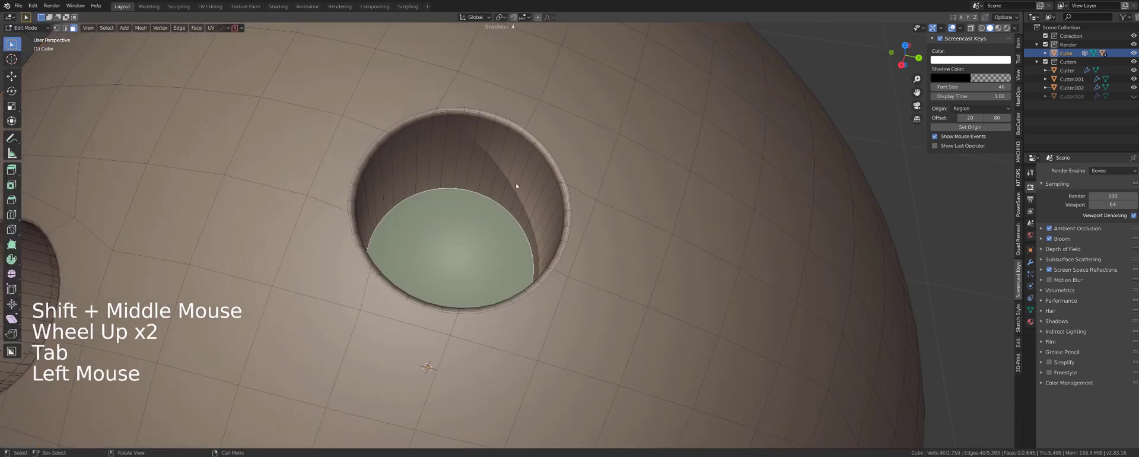
key("Tab")
scroll("down", 3)
middle_click(498, 219)
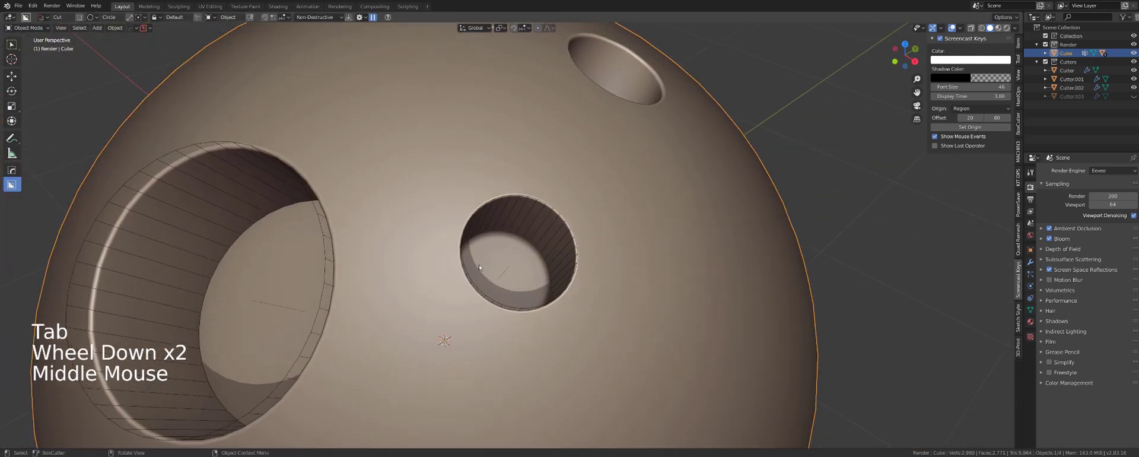
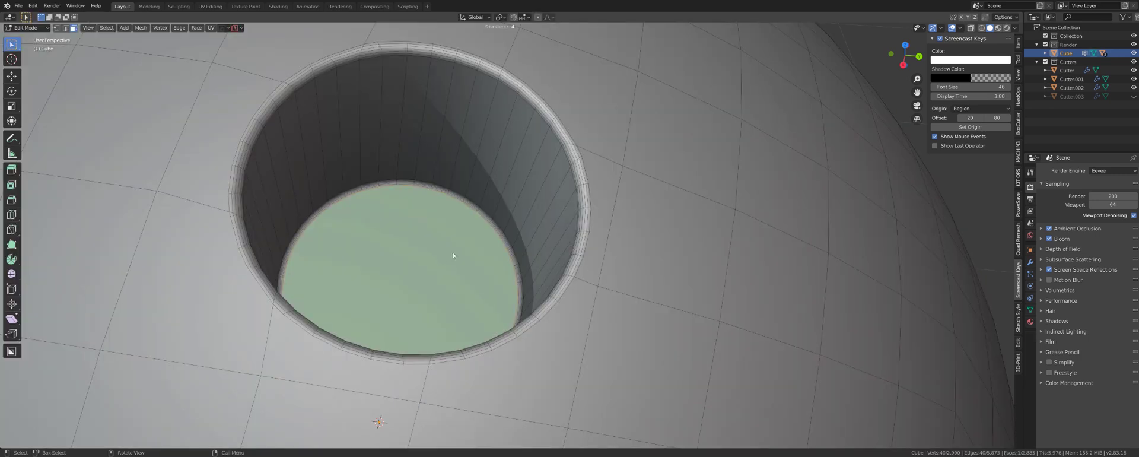
Open the MESHmachine menu (Y) to transfer smooth normals onto the larger hole's faces.
key("y")
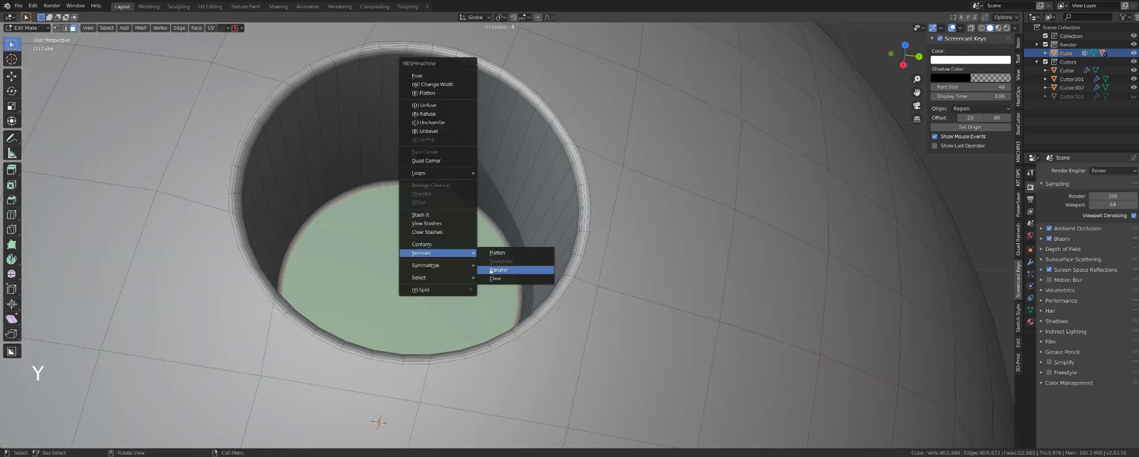
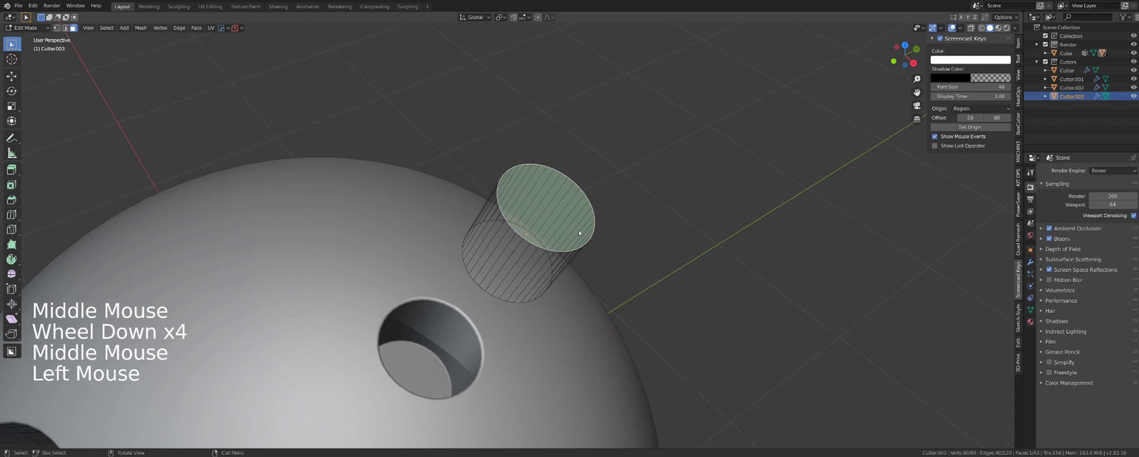
Deselect Cutter003's top face and orbit to inspect the cylinder cutter's orientation.
key("x")
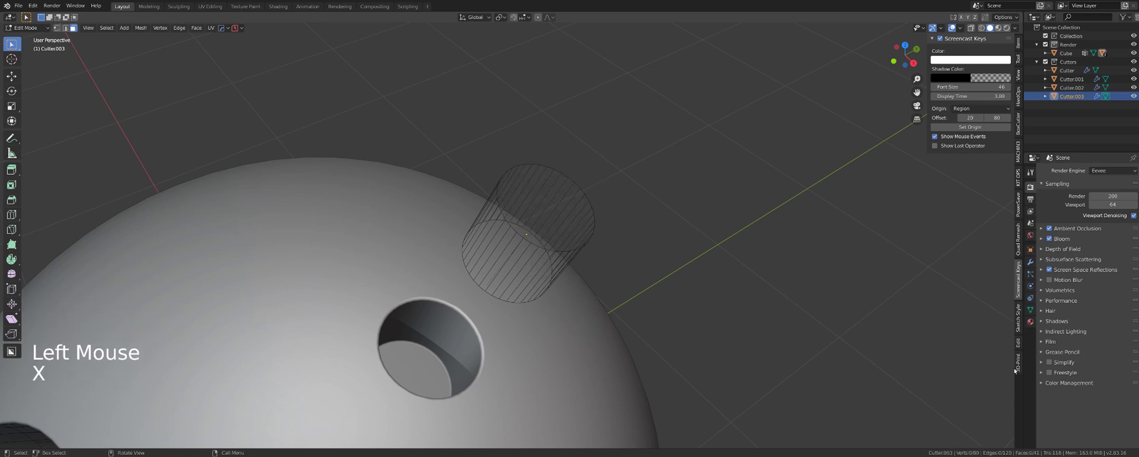
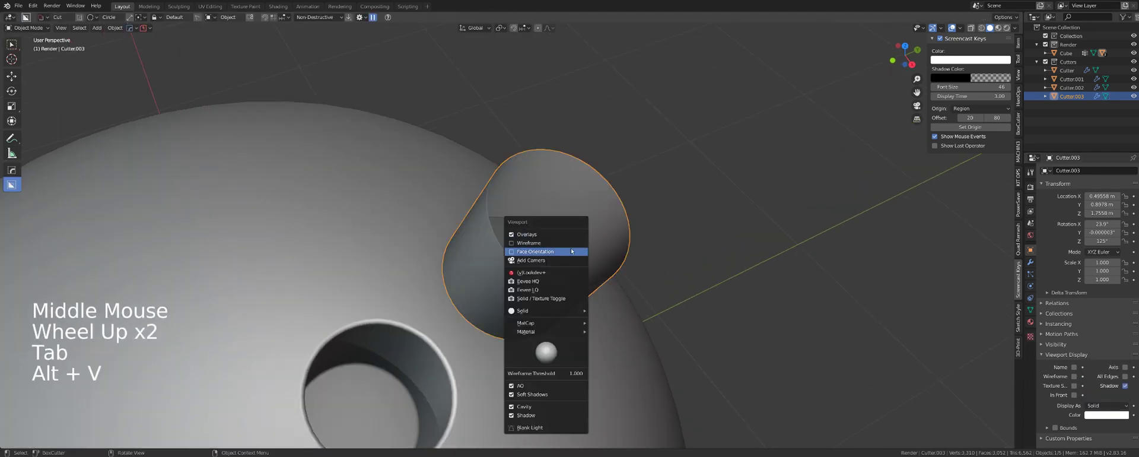
middle_click(568, 250)
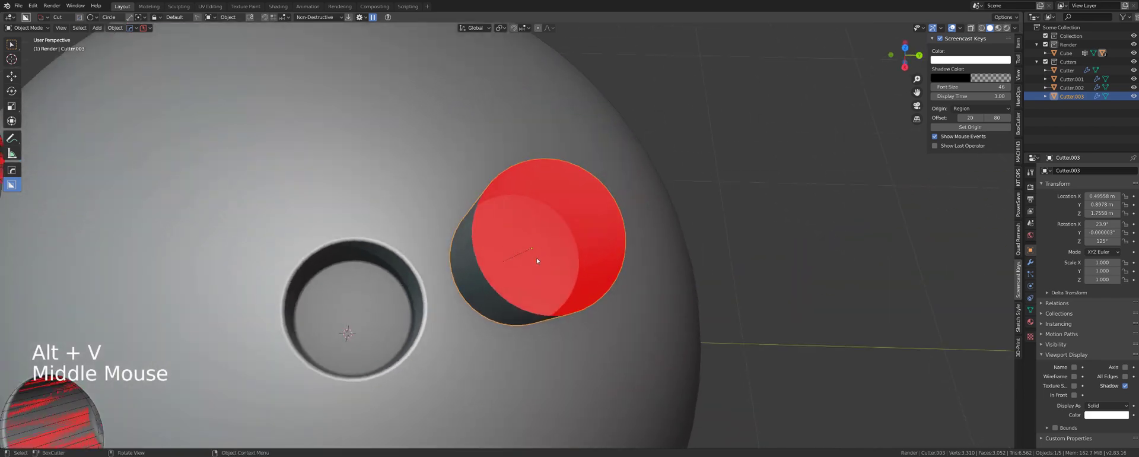
middle_click(527, 251)
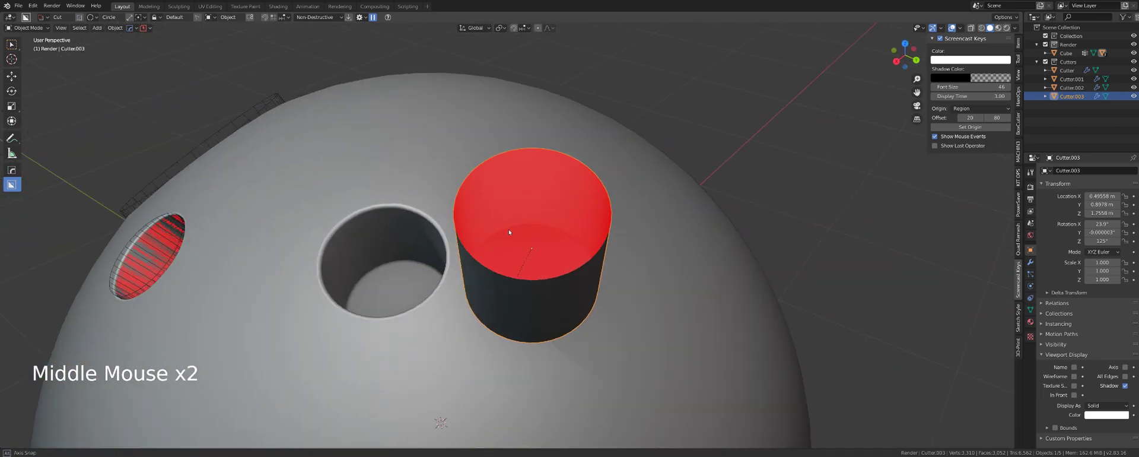
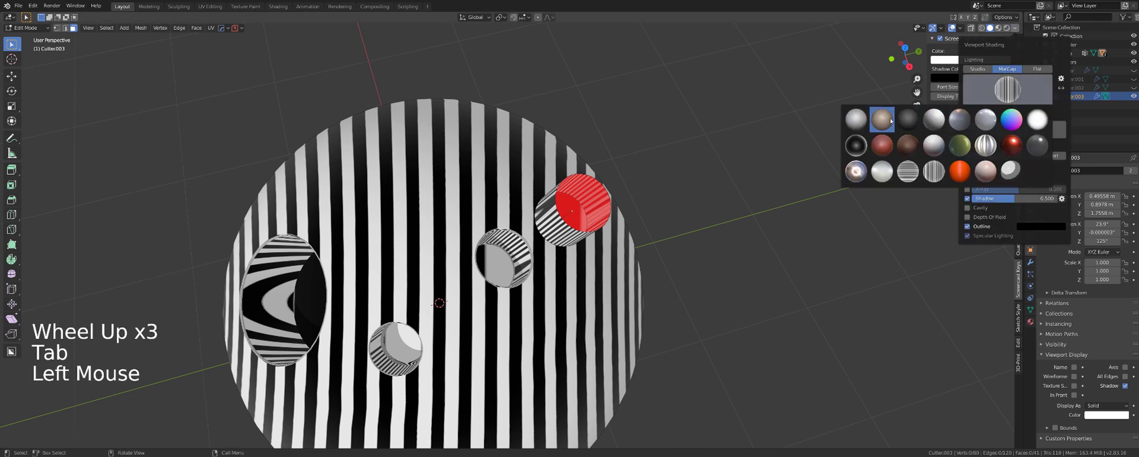
middle_click(562, 214)
Leave Edit Mode and orbit around the sphere to inspect both holes in clay shading.
key("Tab")
middle_click(597, 185)
scroll("down", 3)
middle_click(560, 191)
scroll("up", 3)
middle_click(497, 164)
middle_click(511, 155)
scroll("up", 3)
middle_click(522, 181)
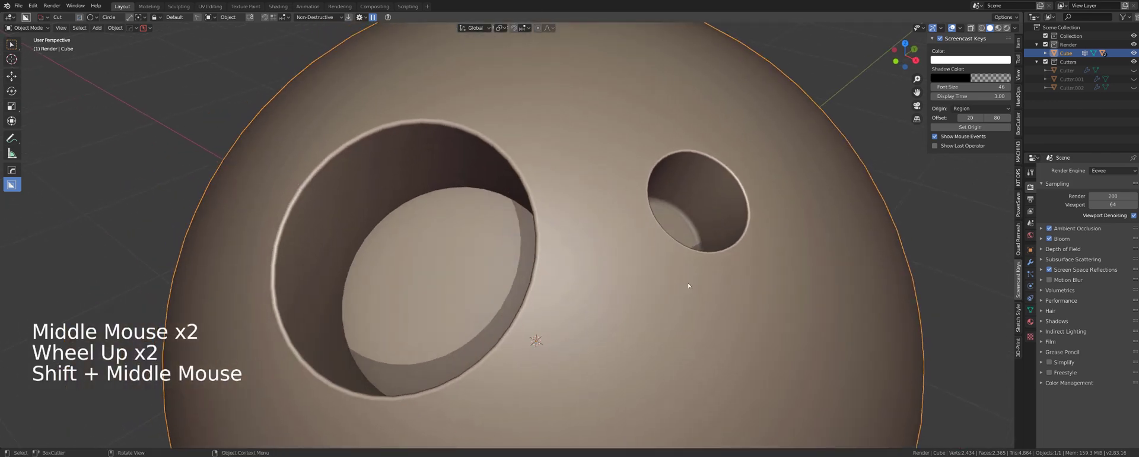